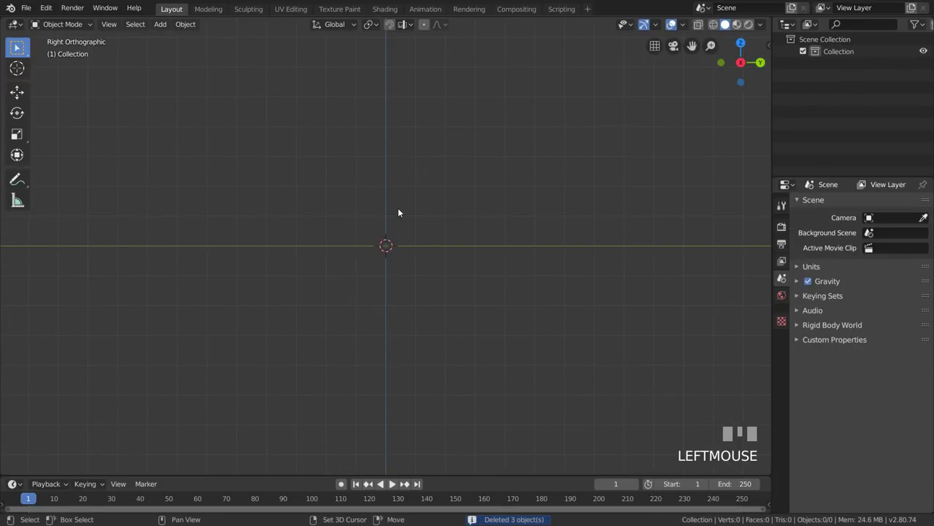
Step: Add Reference.png from the Desktop as a background image in the Right Orthographic view
key(shift+a)
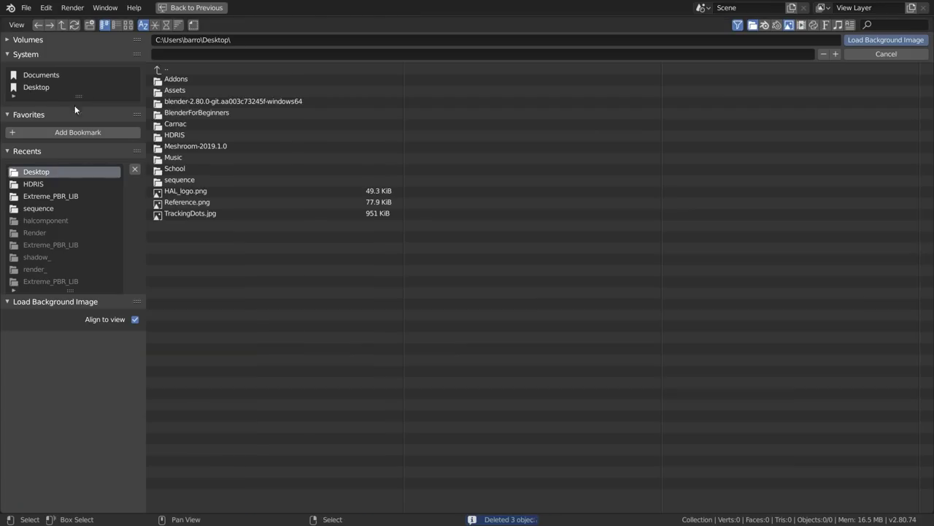
click(194, 208)
scroll(up, 3)
Step: Add a mesh plane to stretch over the HAL panel outline
key(shift+a)
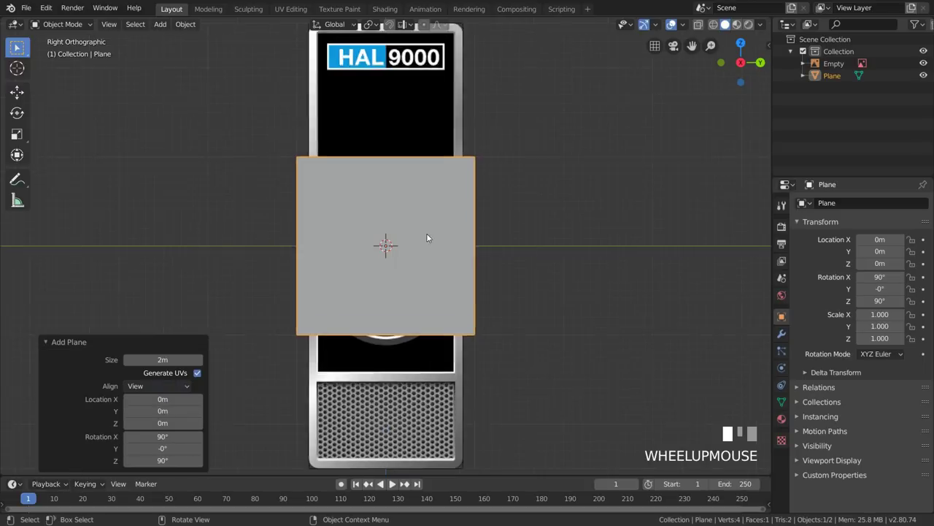
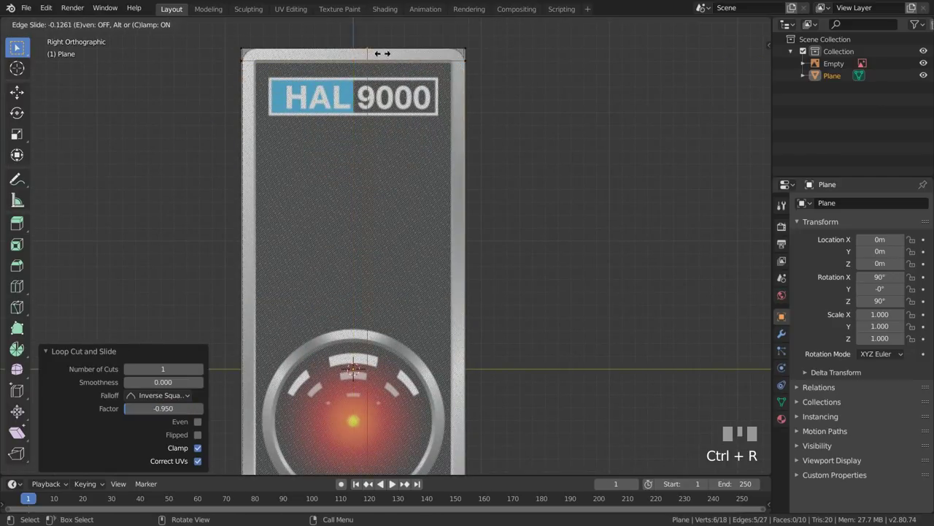
Step: Bevel the selected panel faces to round the border corners
key(ctrl+b)
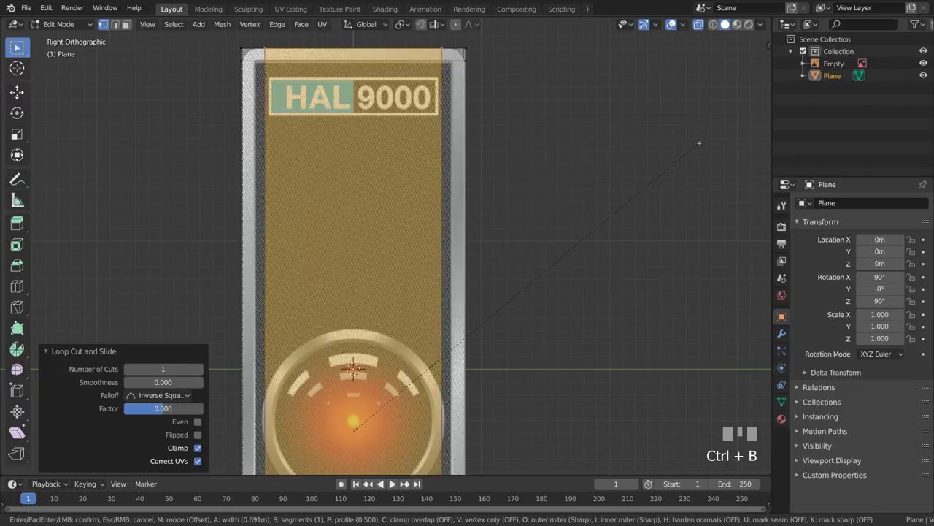
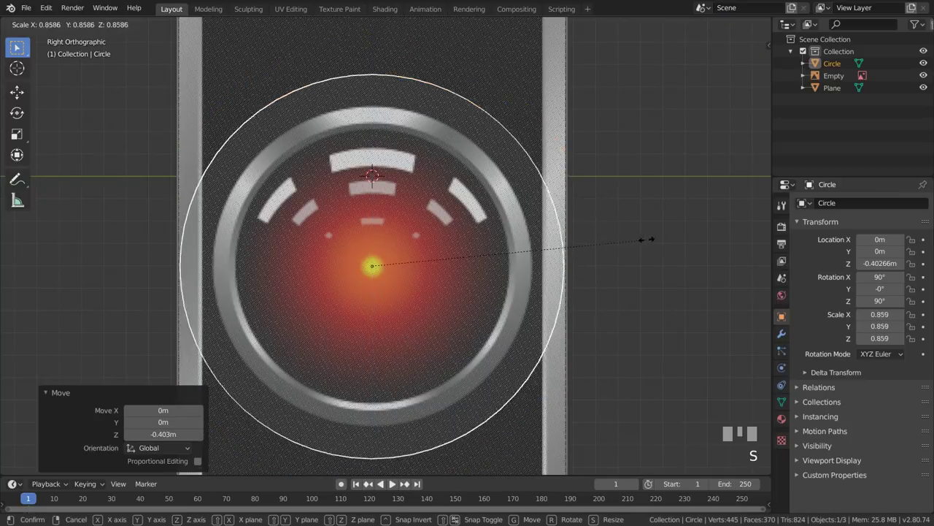
Step: Scale the circle to the lens ring and inset its face to form a thin metal rim
key(s)
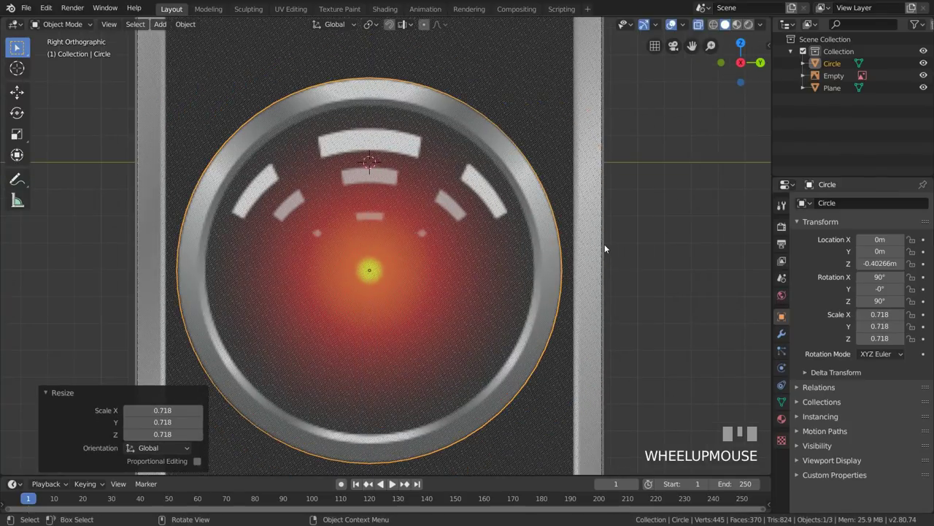
scroll(up, 3)
key(Tab)
key(i)
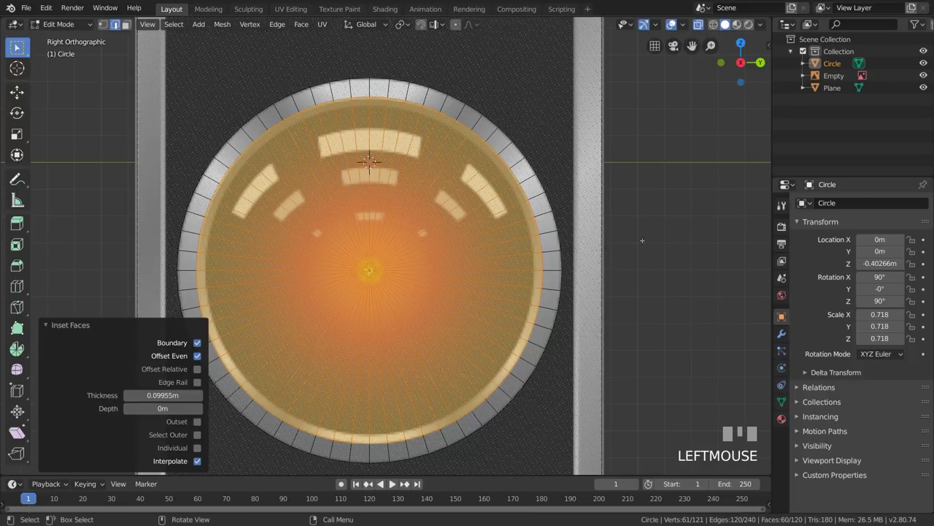
key(i)
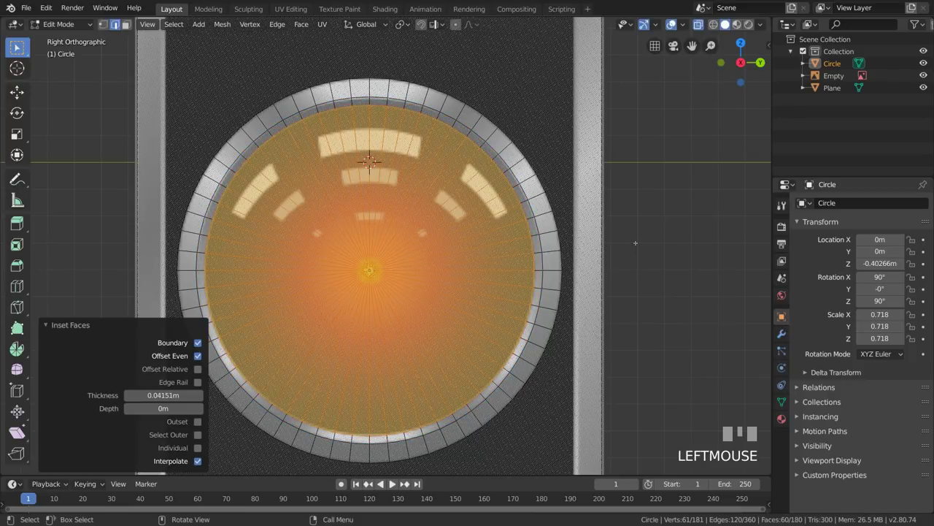
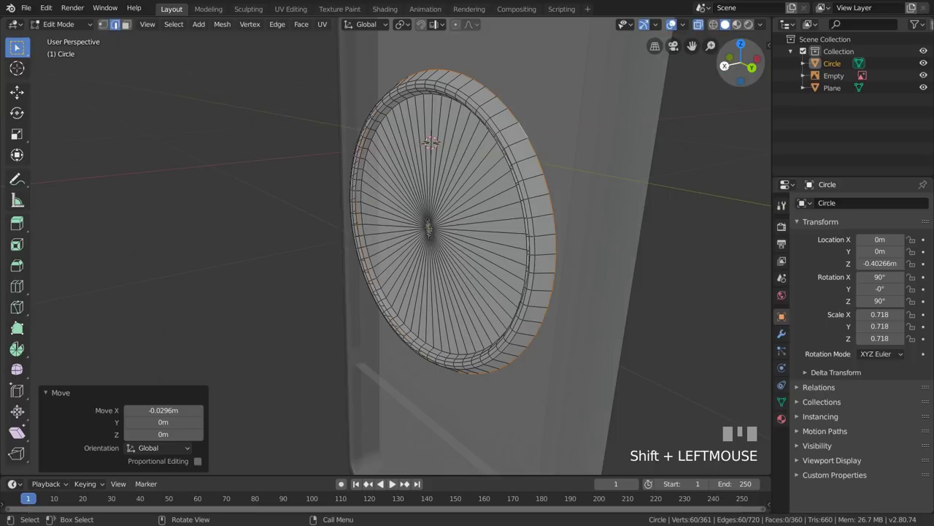
Step: Return to Object Mode and add a UV sphere at the origin for the eye lens
key(Tab)
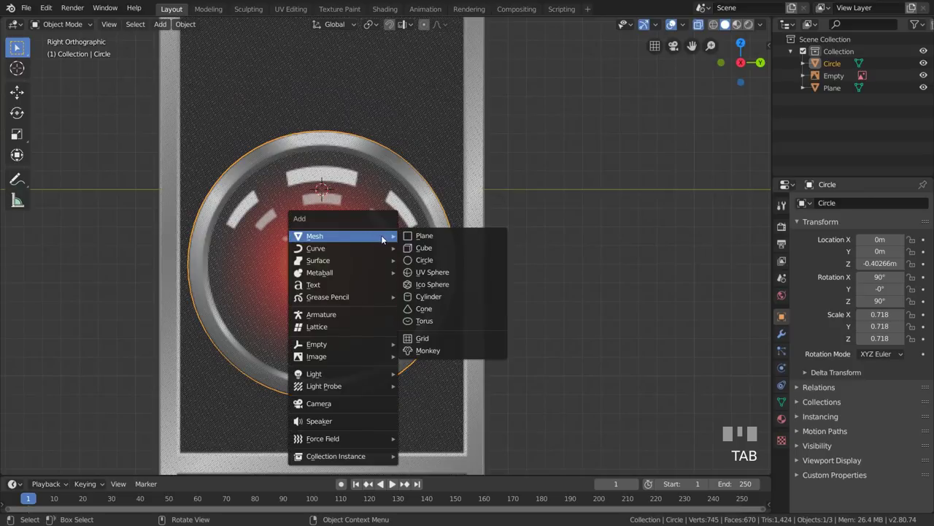
key(shift+a)
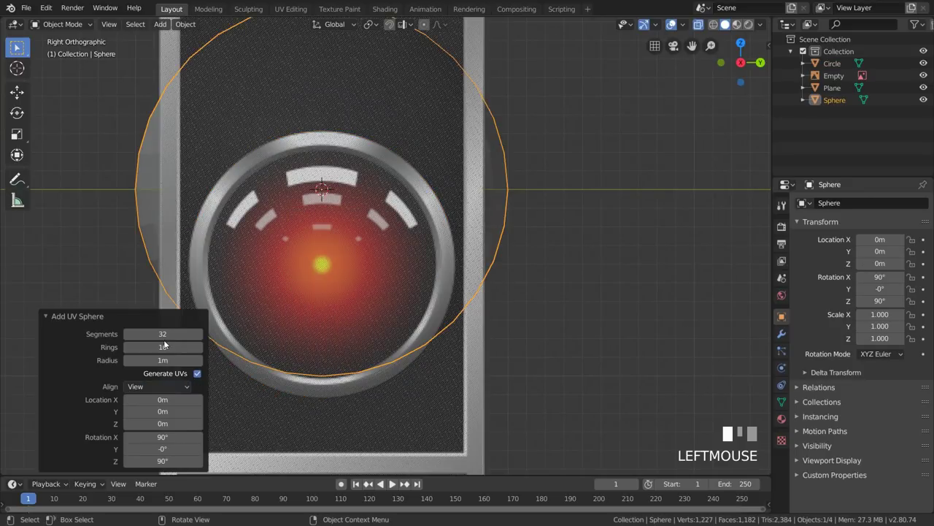
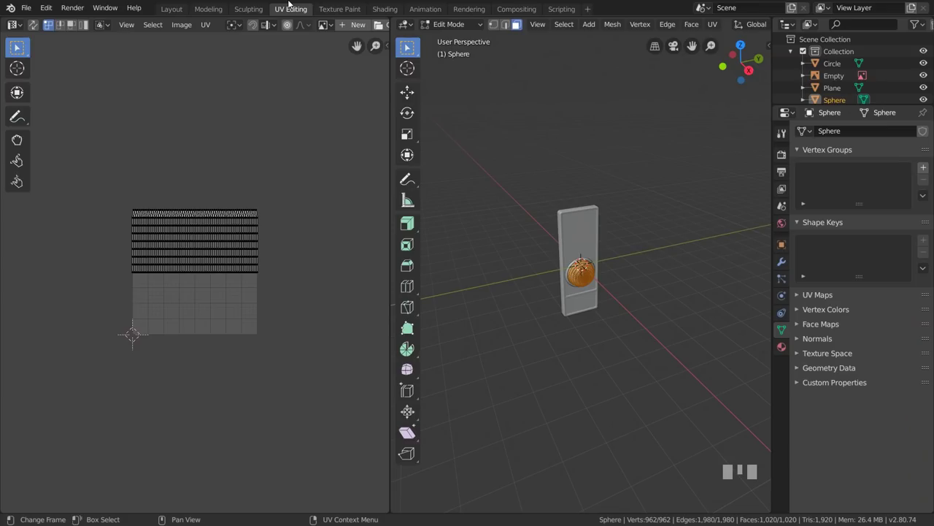
Step: Zoom in on the unwrapped eye sphere to review it before leaving Edit Mode
scroll(up, 3)
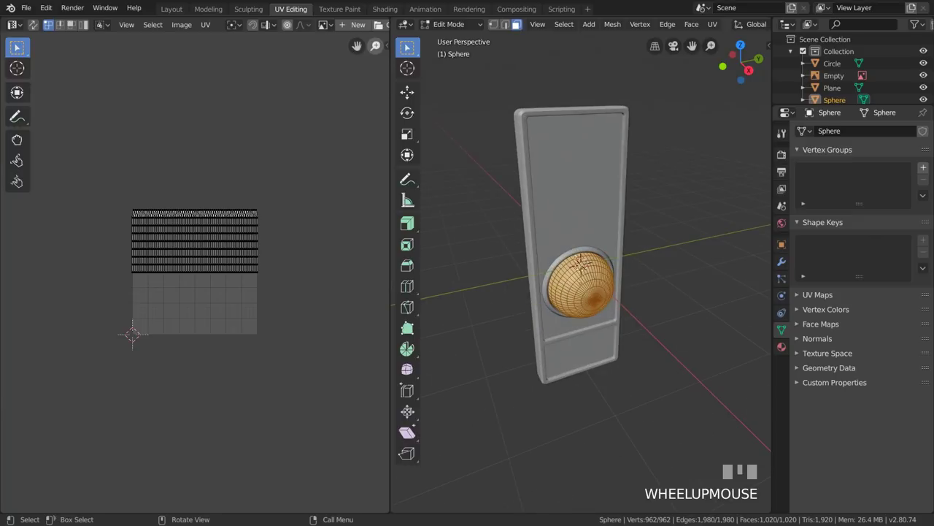
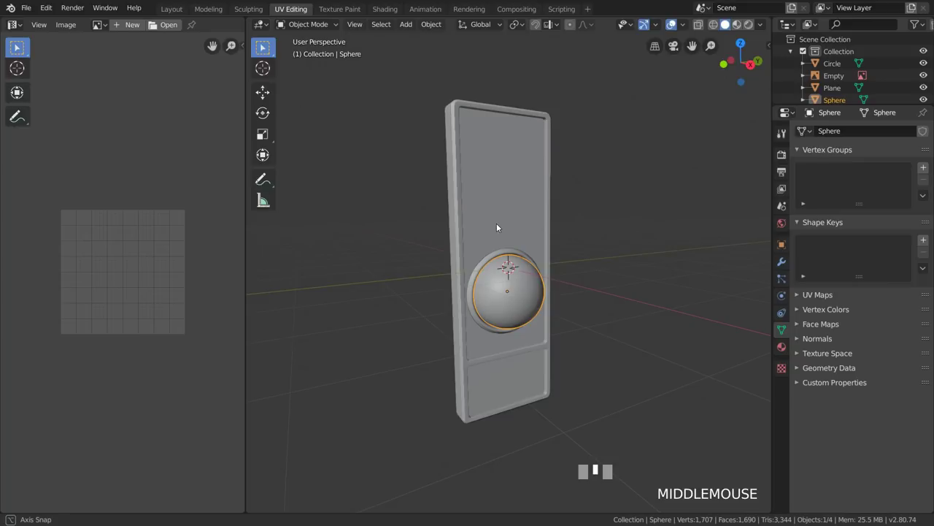
Step: Select the panel, rim and lens together ahead of flipping their normals
key(a)
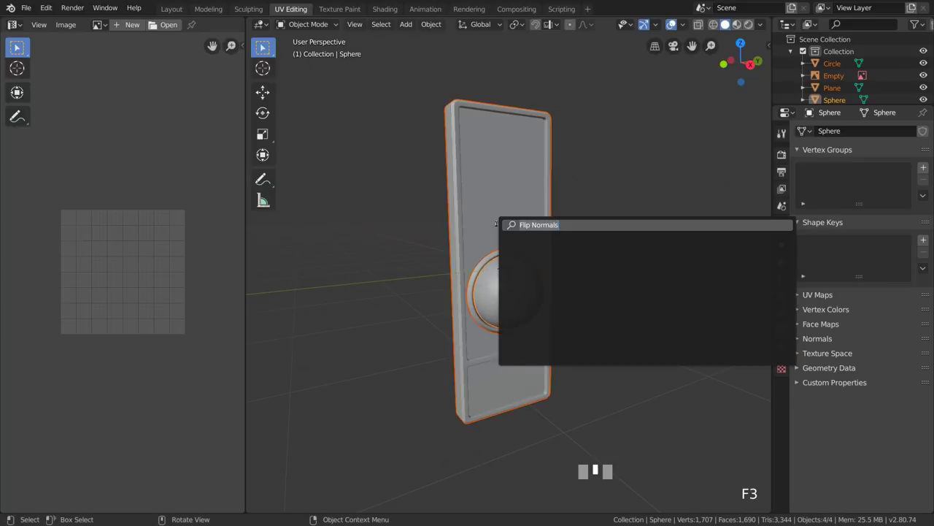
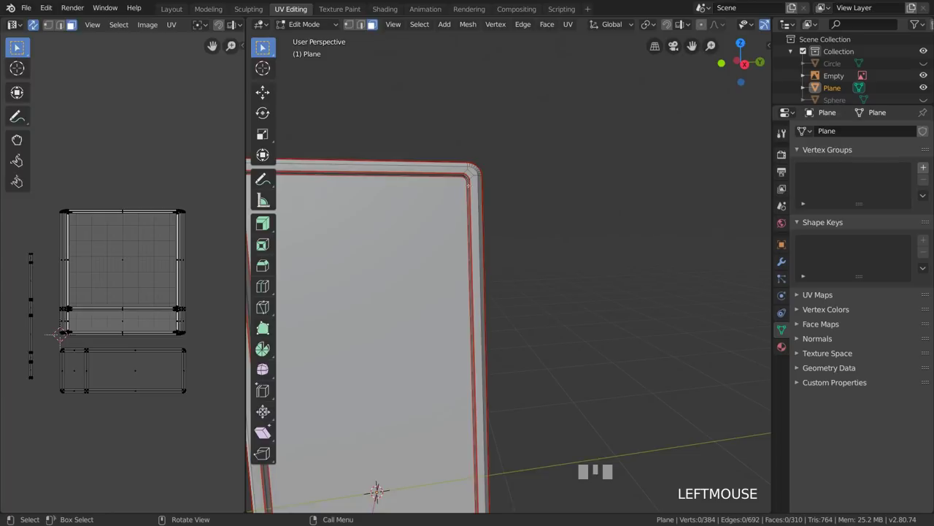
Step: Select the linked border faces and move their unwrapped strip island beside the front-face square
key(l)
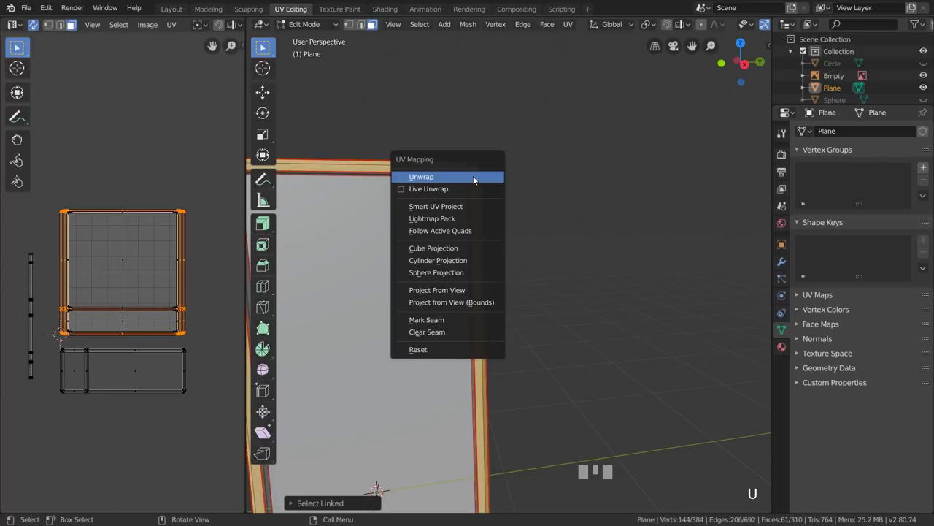
scroll(up, 3)
drag(132, 272, 237, 291)
key(ctrl+z)
click(237, 291)
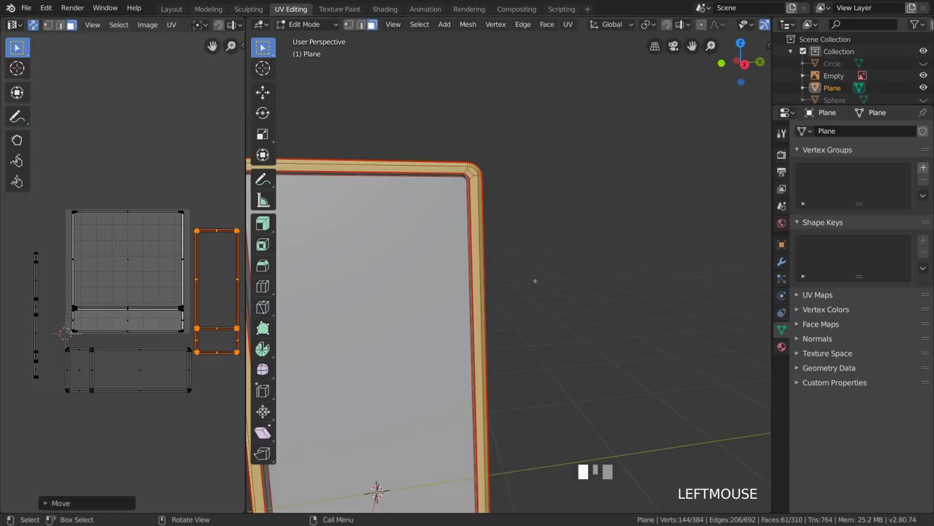
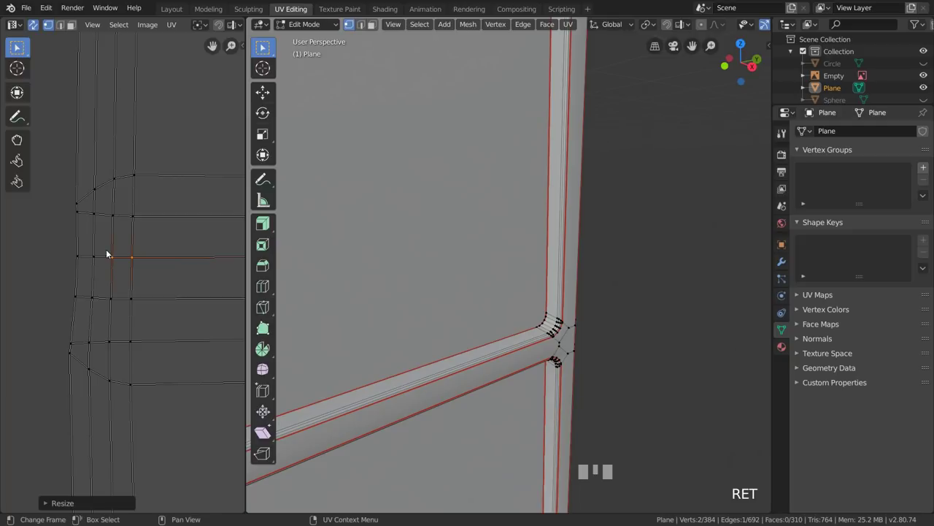
Step: Align one quad's vertices vertically, make it active and select the whole border UV island
drag(143, 302, 126, 247)
key(s)
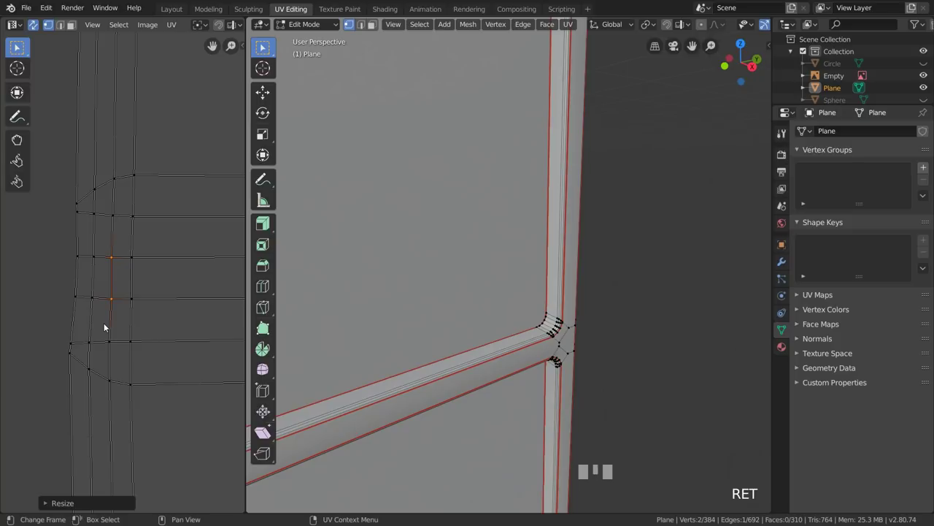
click(122, 288)
key(l)
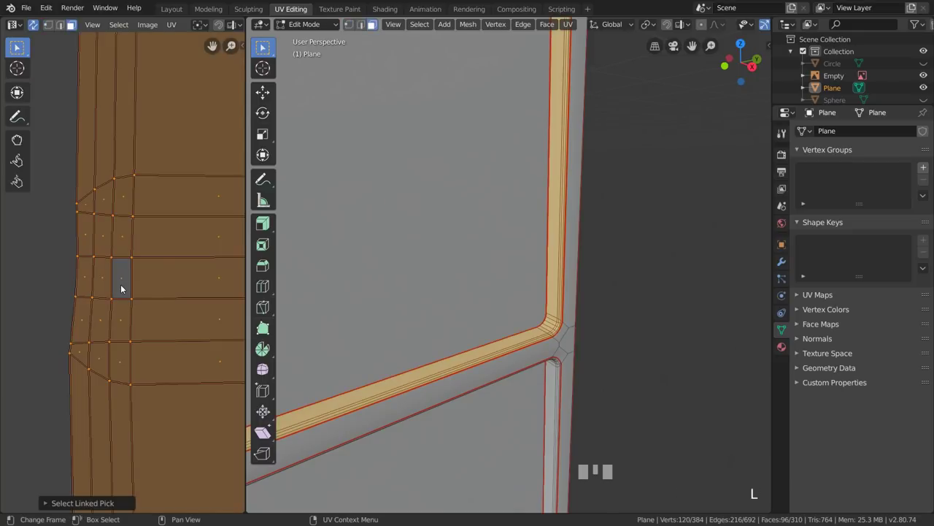